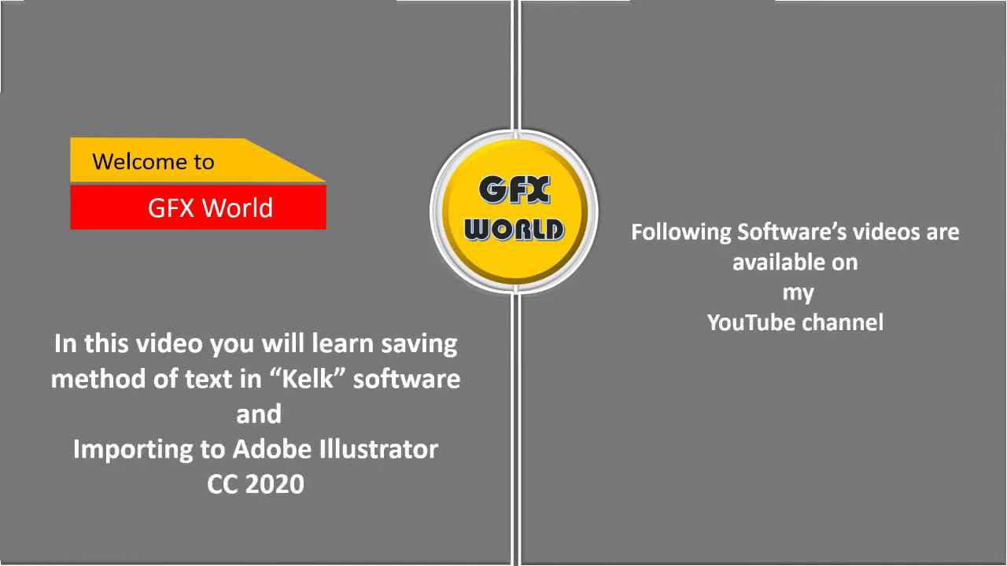
# Cycle through the open windows toward the Kelk 2010 calligraphy document.
pyautogui.press('F9')
pyautogui.press('super+Num_Lock')
# Save the Kelk calligraphy as an image named Mohammad on the Desktop.
pyautogui.press('Tab')
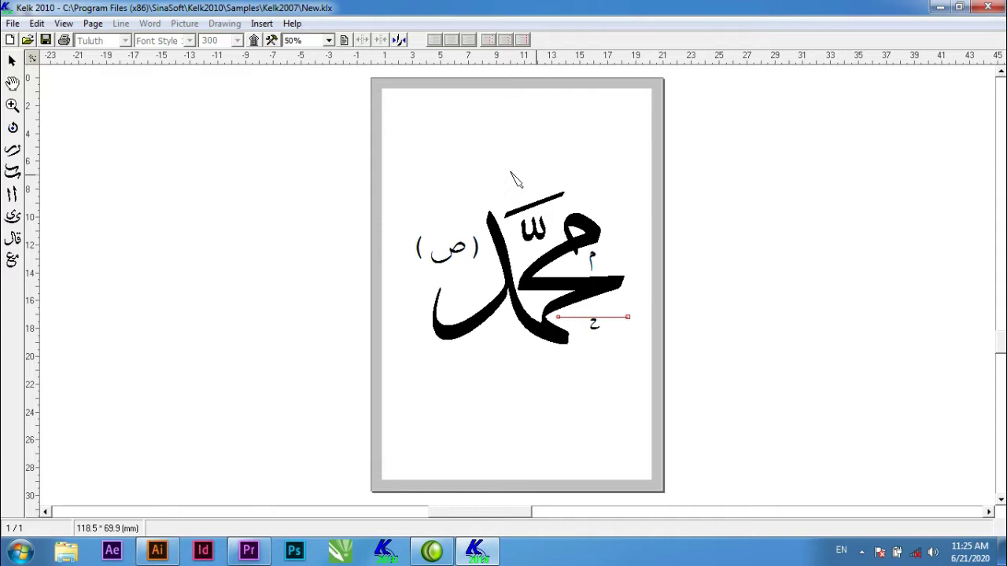
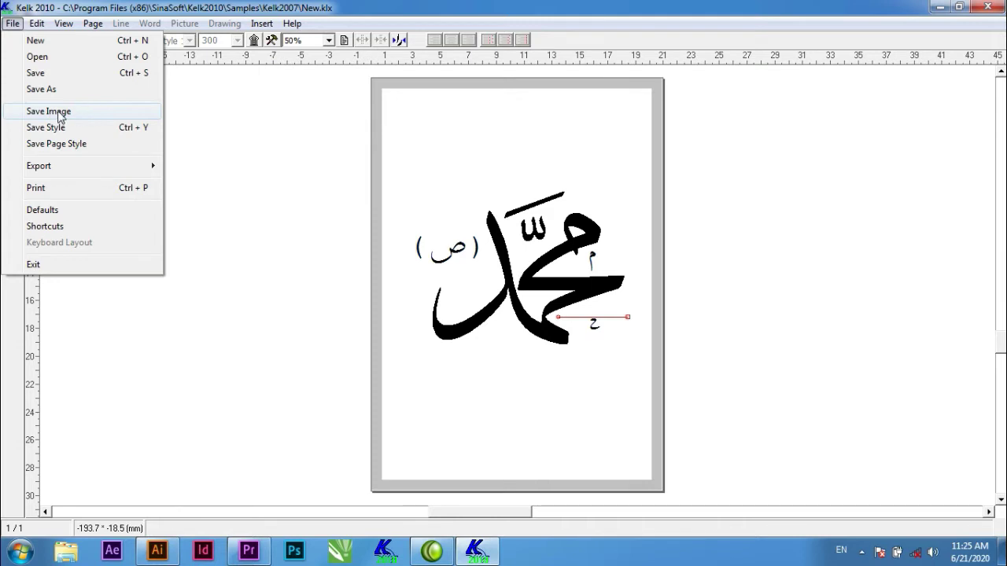
pyautogui.click(64, 118)
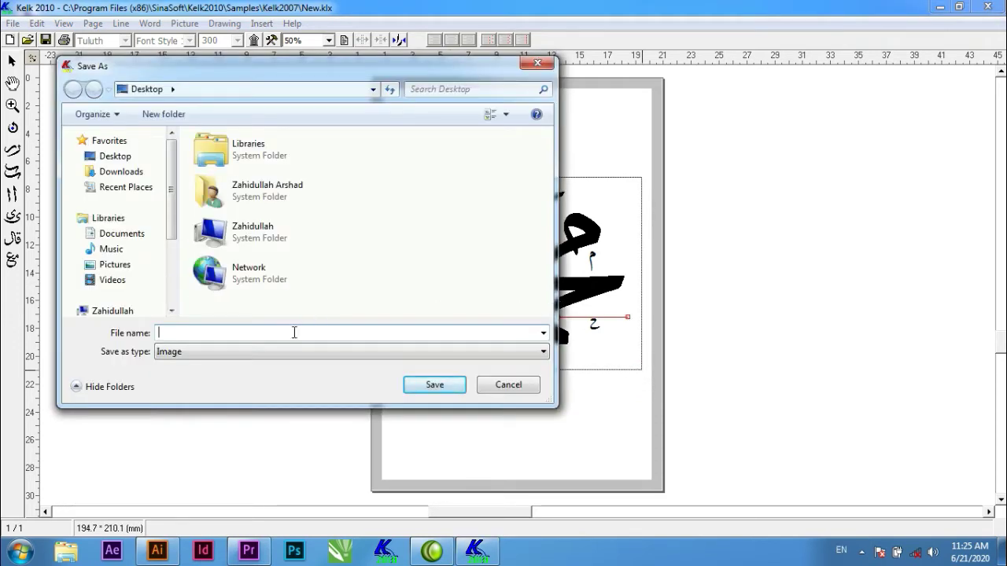
pyautogui.press('shift+Num_Lock')
pyautogui.write('mohammad')
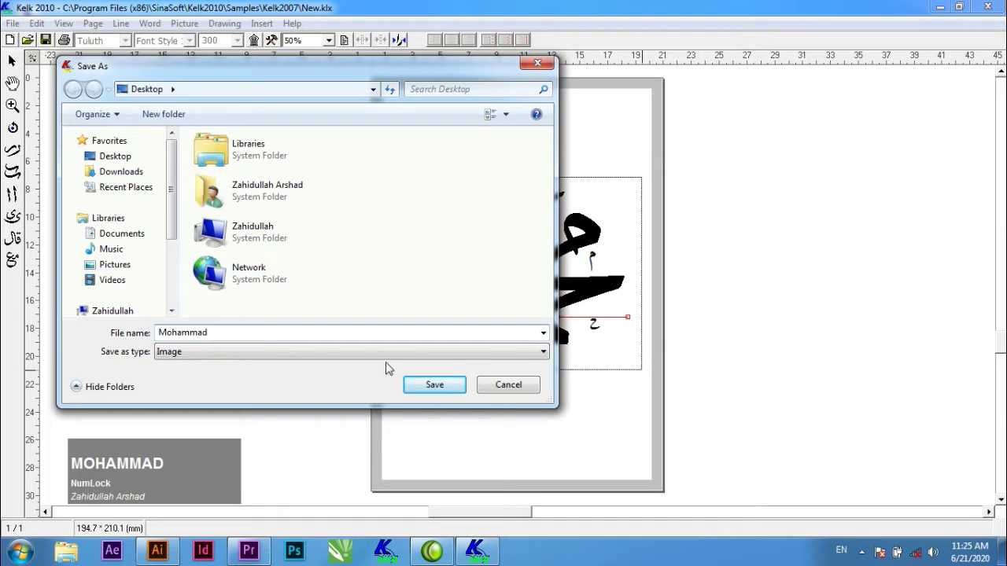
pyautogui.click(430, 389)
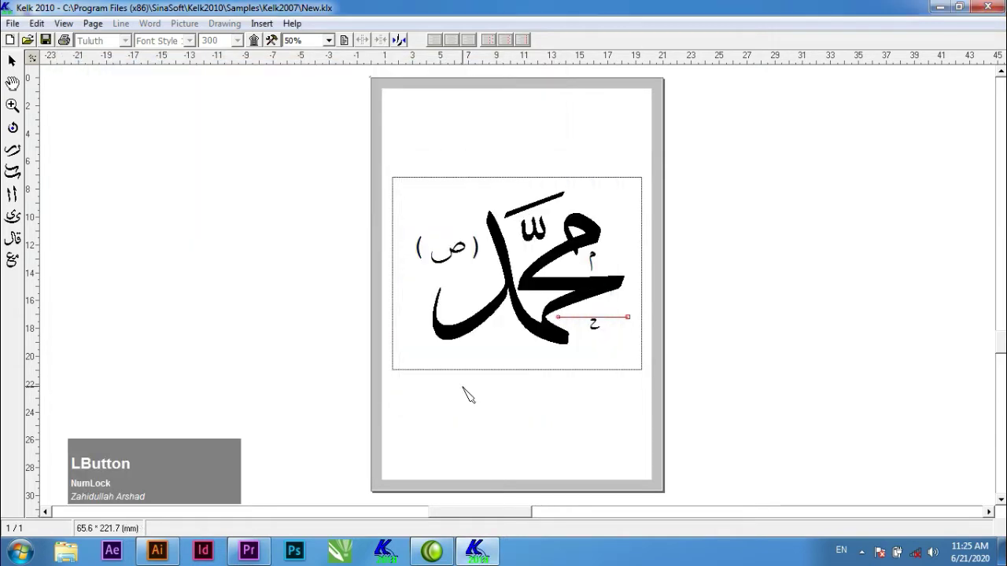
# Switch to Illustrator and bring up File > Place to place Mohammad.BMP on the artboard.
pyautogui.press('super+Num_Lock')
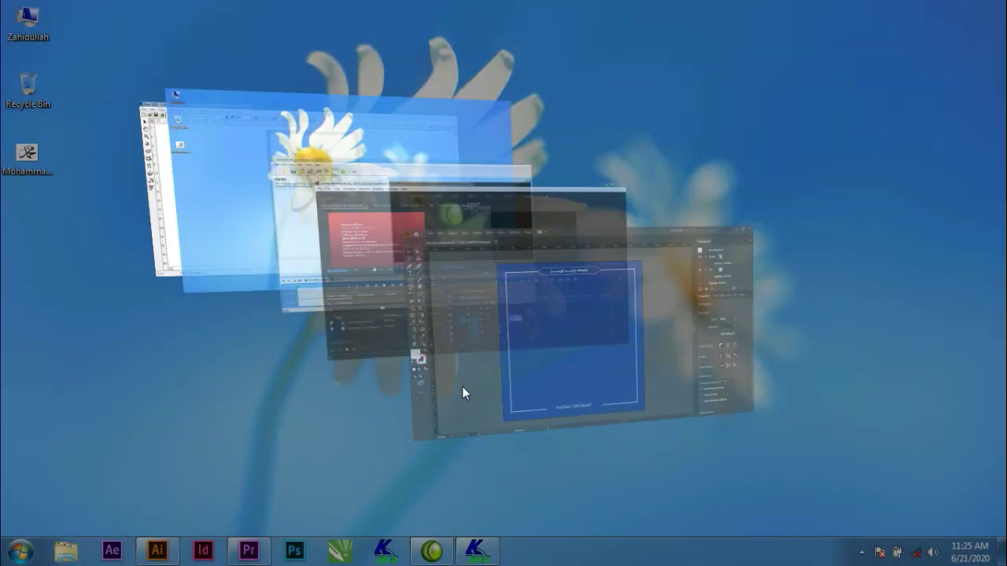
pyautogui.press('Tab')
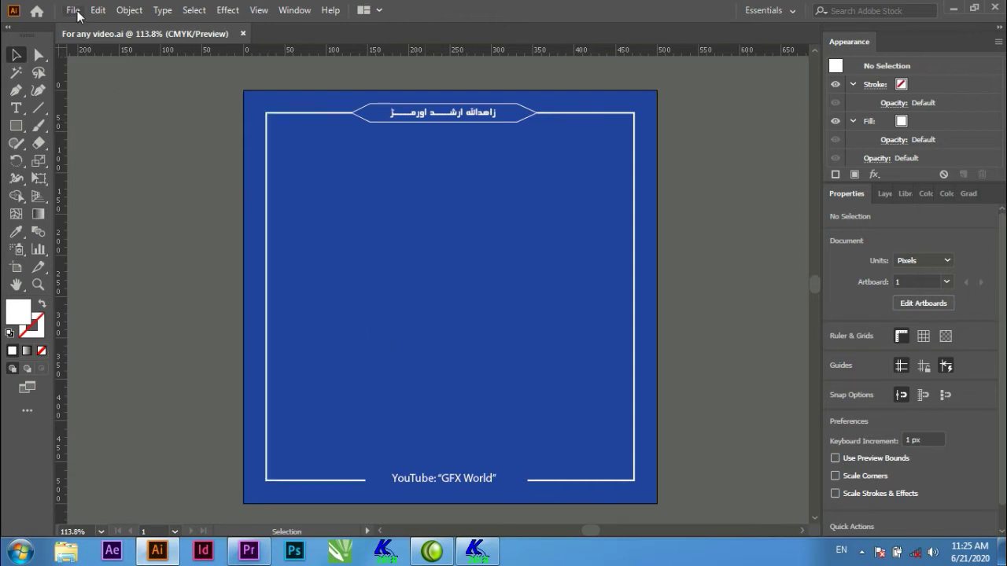
pyautogui.click(81, 15)
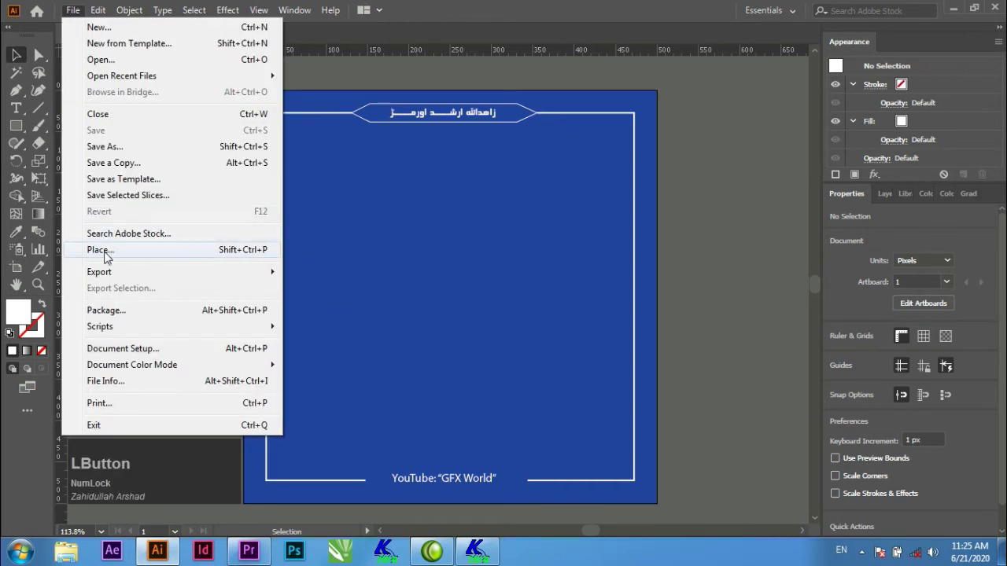
pyautogui.click(170, 254)
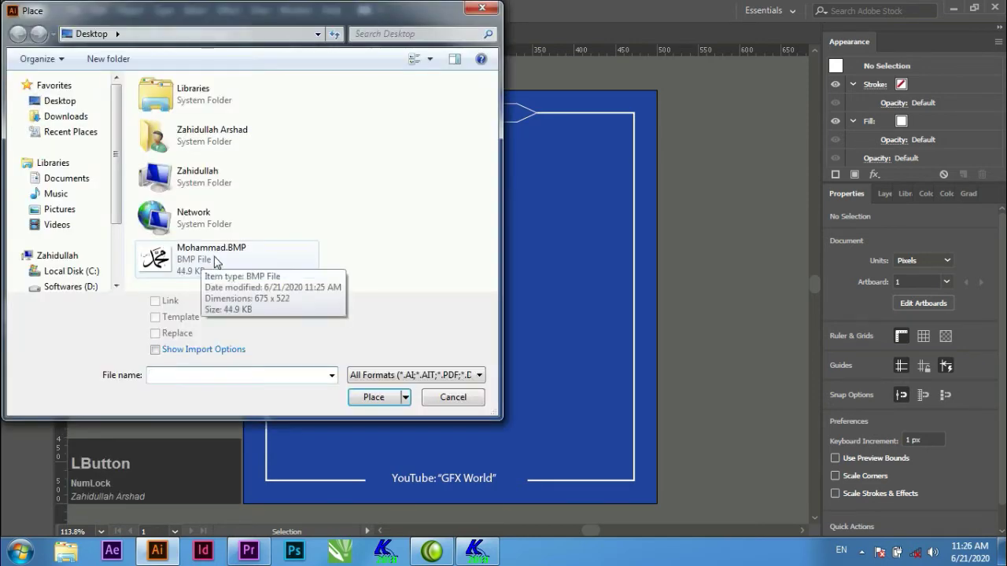
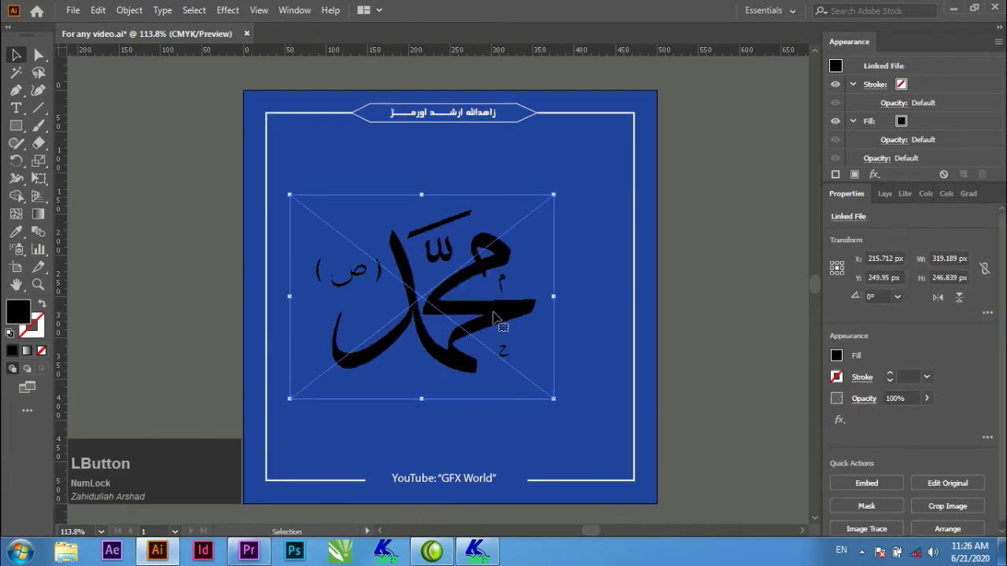
# Image-trace the placed calligraphy with the Default preset and expand it into vector shapes.
pyautogui.click(172, 187)
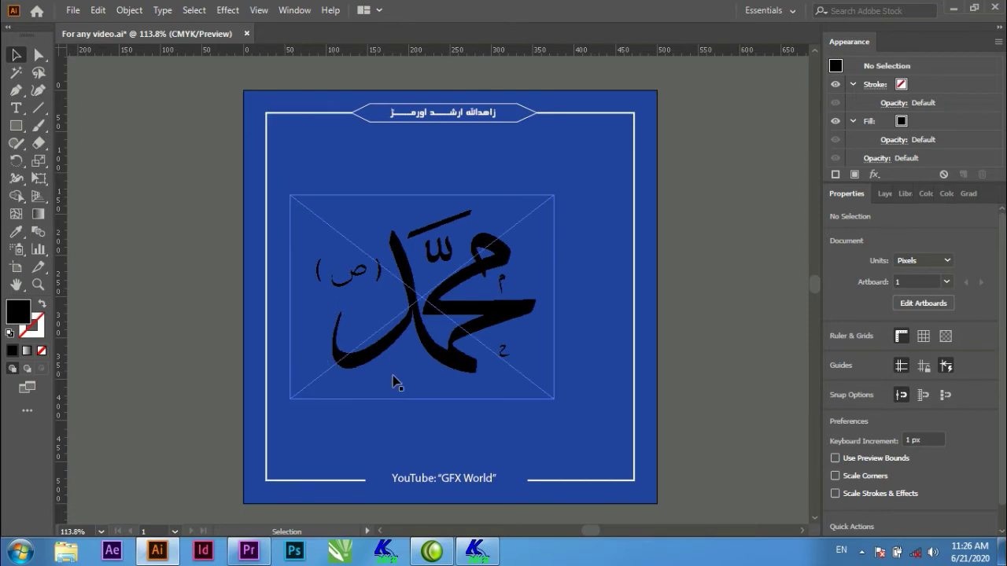
pyautogui.click(505, 311)
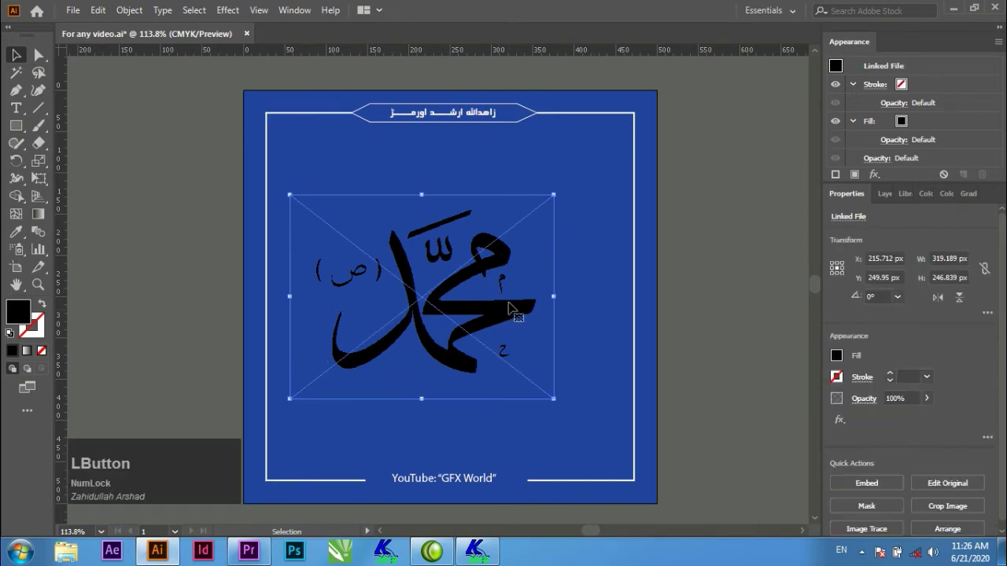
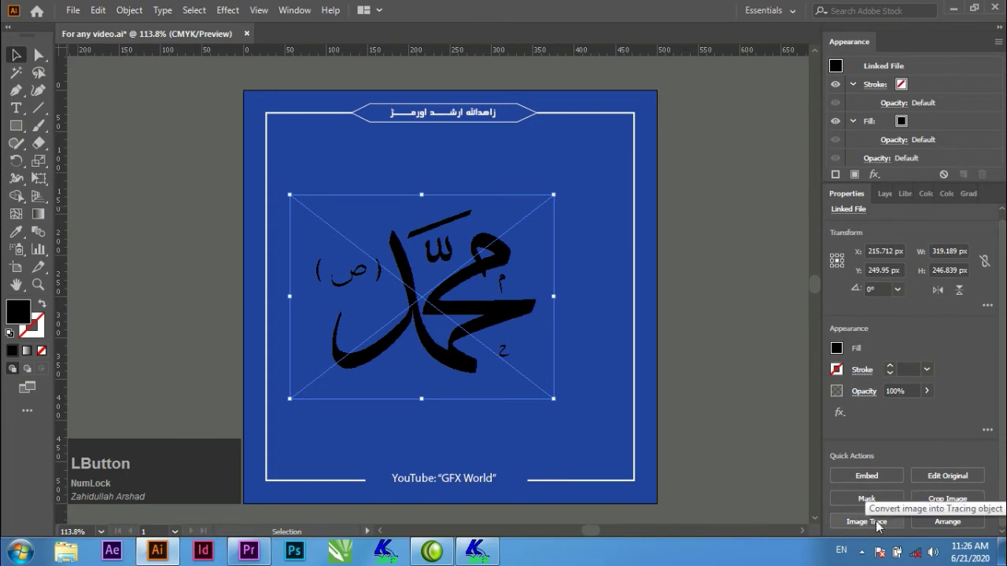
pyautogui.click(873, 526)
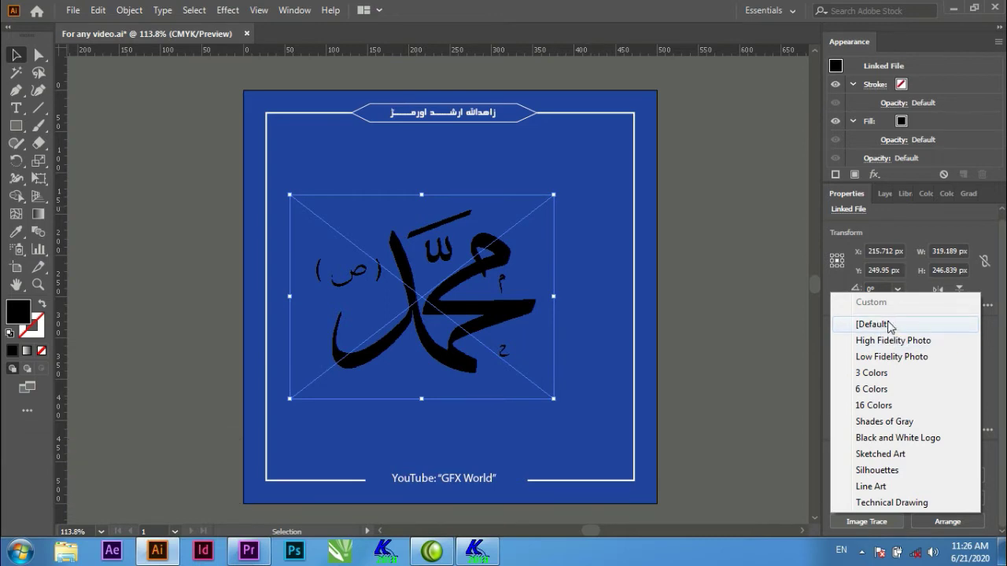
pyautogui.click(889, 327)
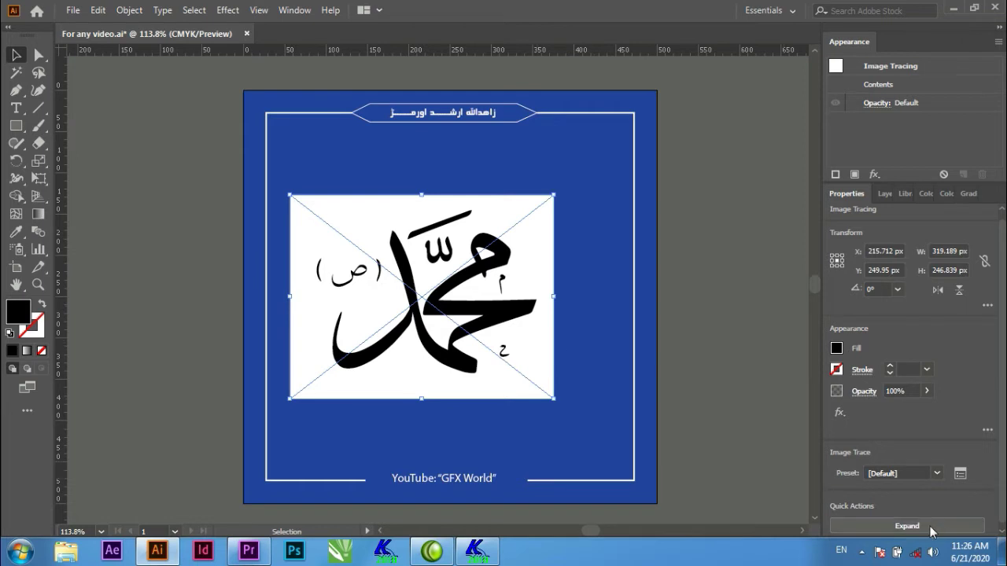
pyautogui.click(922, 529)
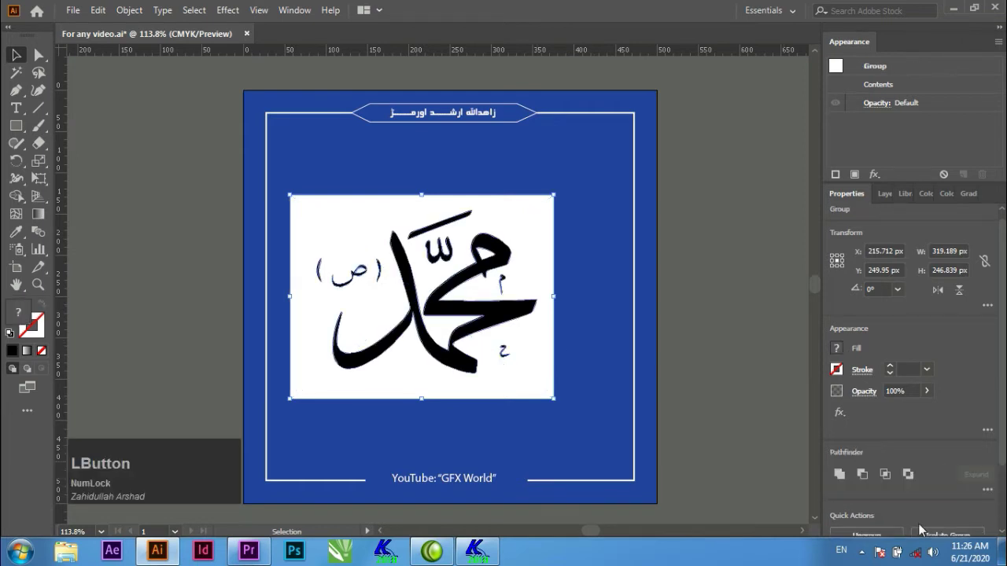
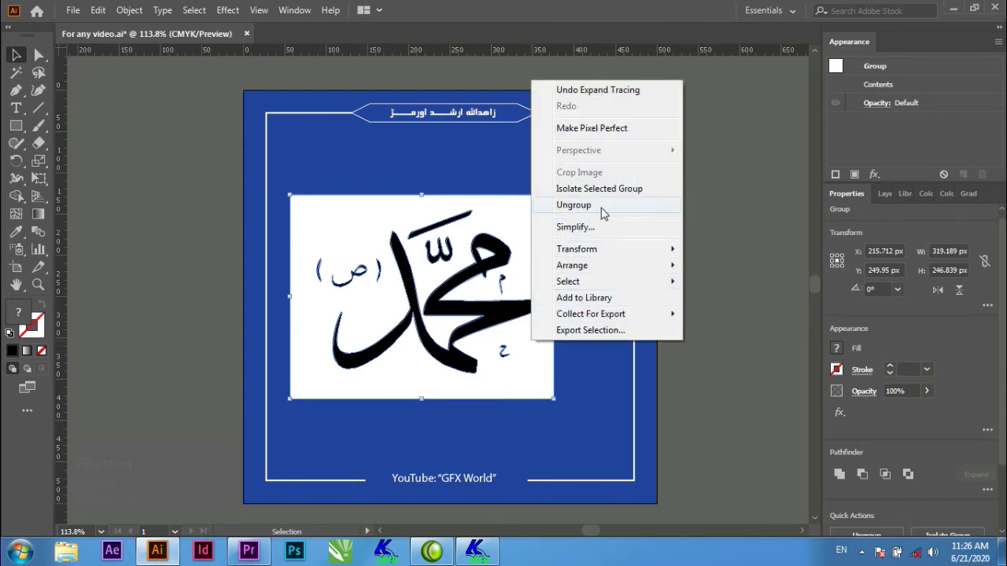
# Ungroup the tracing and delete the white background and leftover white pieces inside the letters.
pyautogui.click(607, 215)
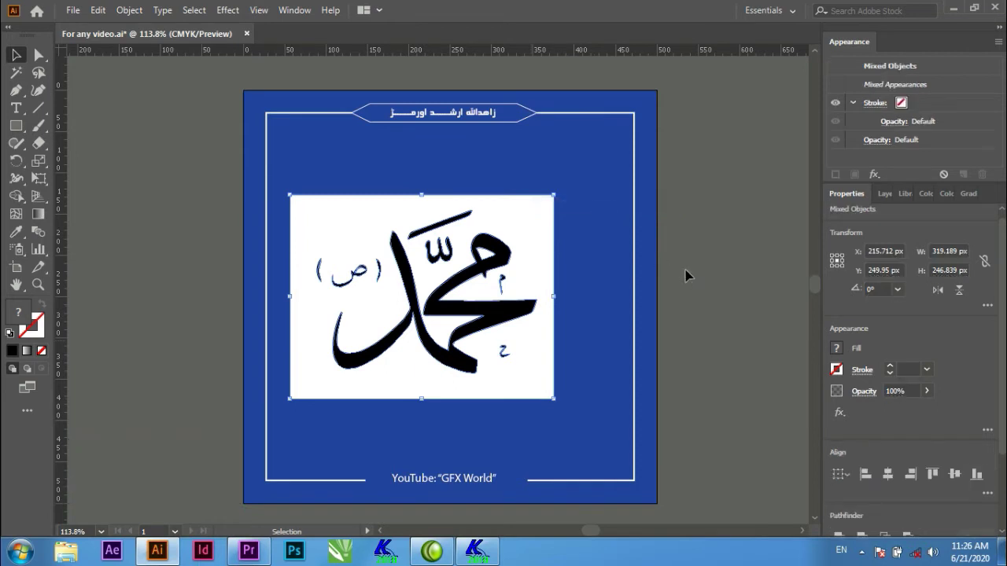
pyautogui.rightClick(531, 363)
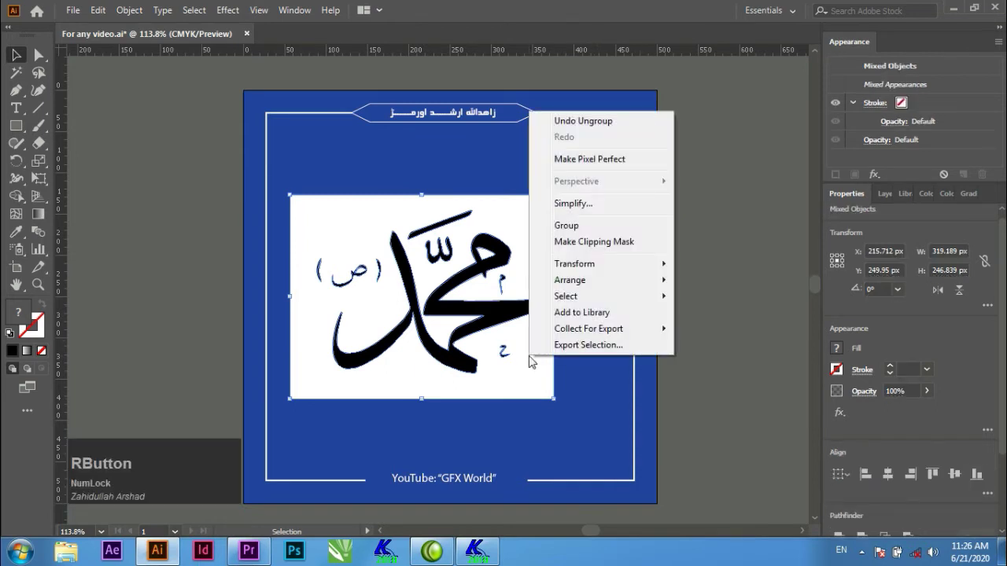
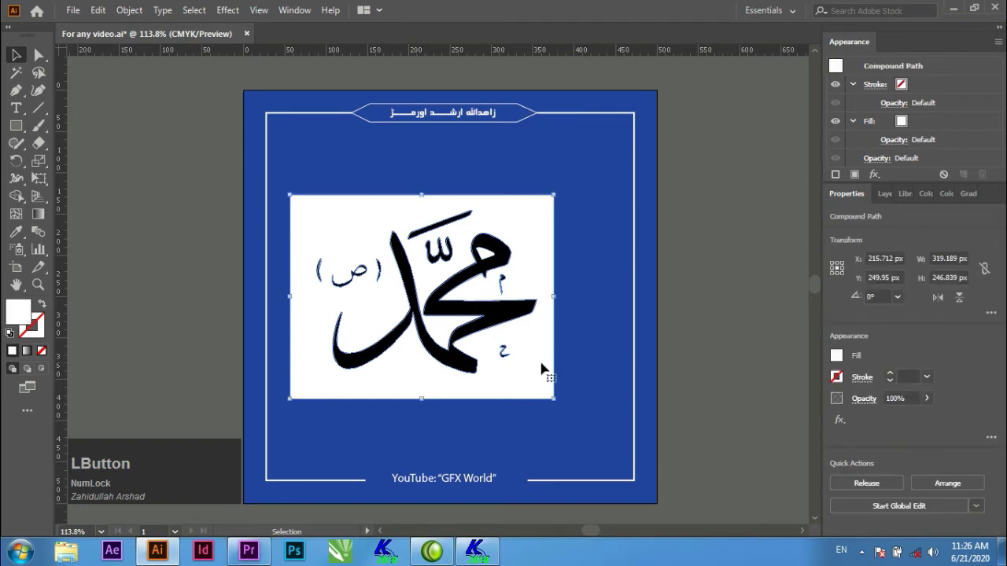
pyautogui.press('Delete')
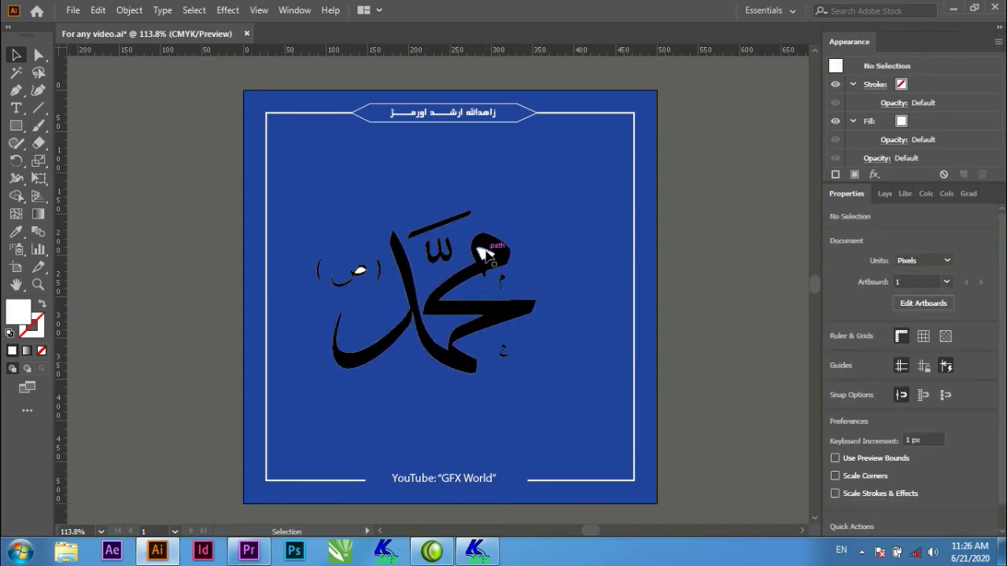
pyautogui.click(492, 253)
pyautogui.press('Delete')
pyautogui.click(366, 272)
pyautogui.press('Delete')
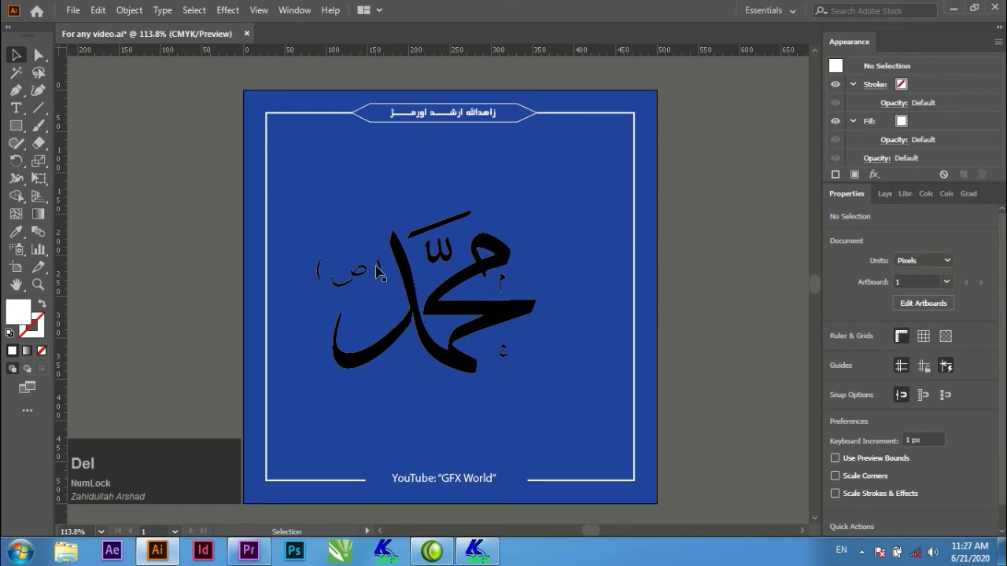
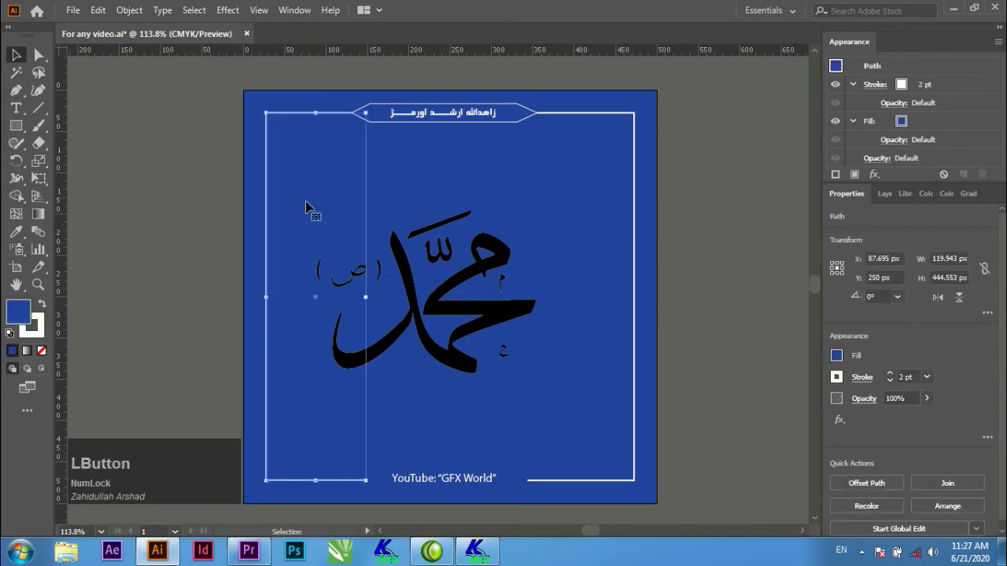
# Select the remaining black calligraphy shapes to enlarge them within the blue frame.
pyautogui.press('ctrl+Num_Lock')
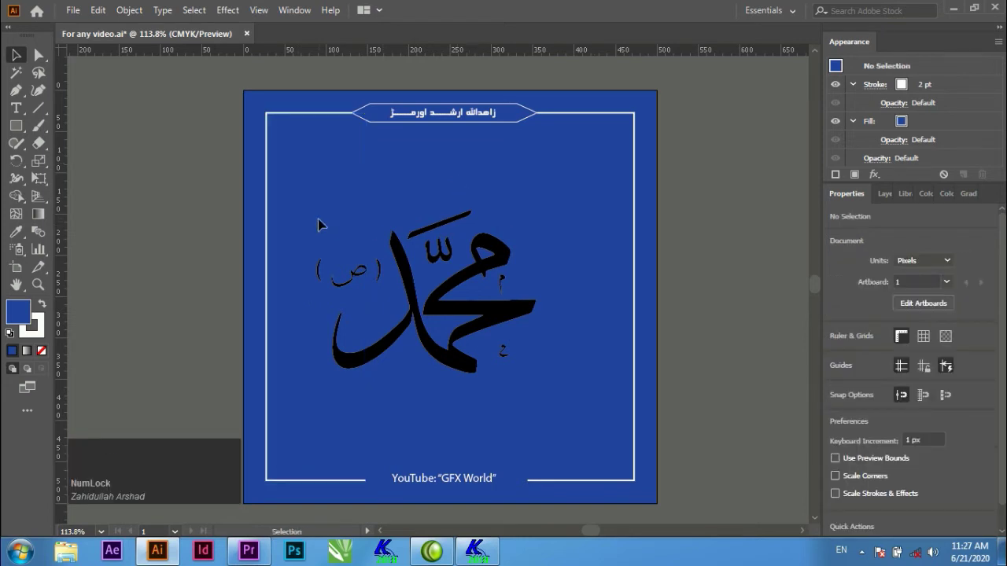
pyautogui.click(324, 222)
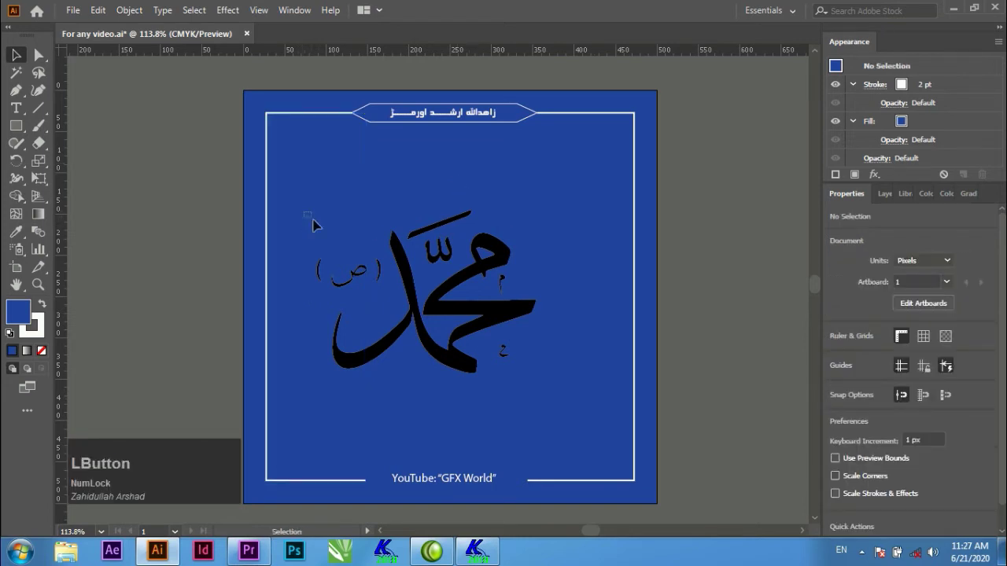
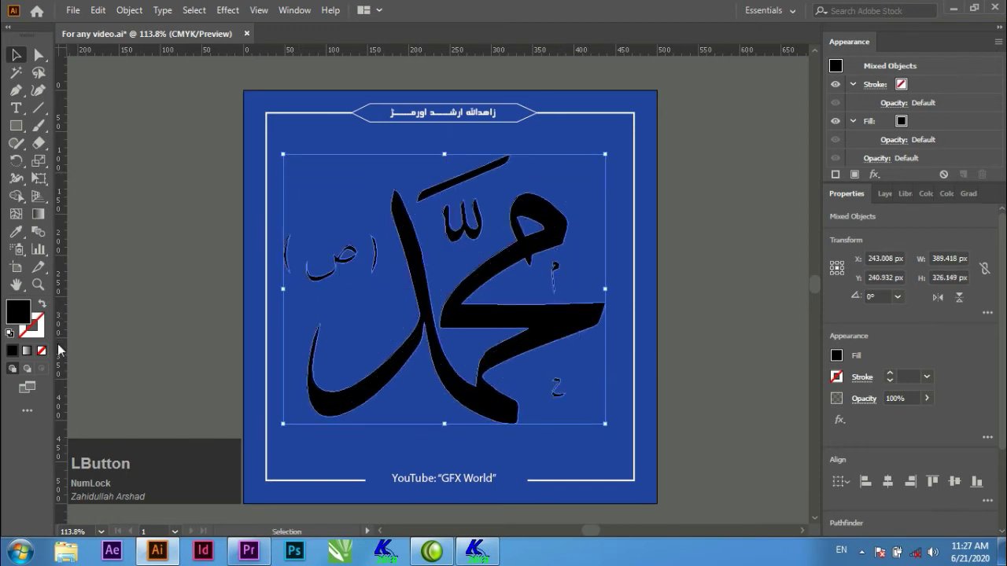
# Give the calligraphy a white-to-black gradient fill and a 2 pt black stroke, then deselect.
pyautogui.click(31, 353)
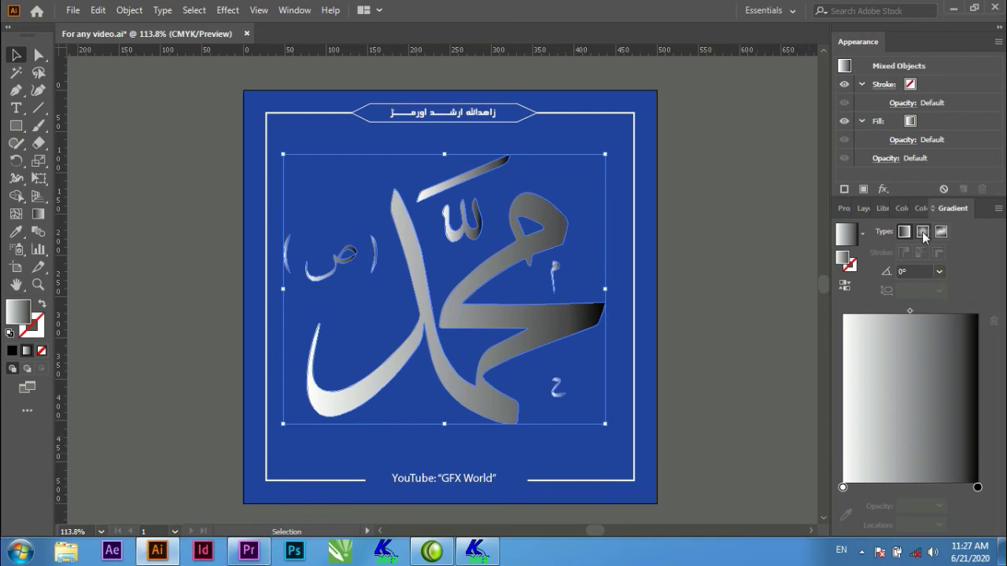
pyautogui.click(927, 236)
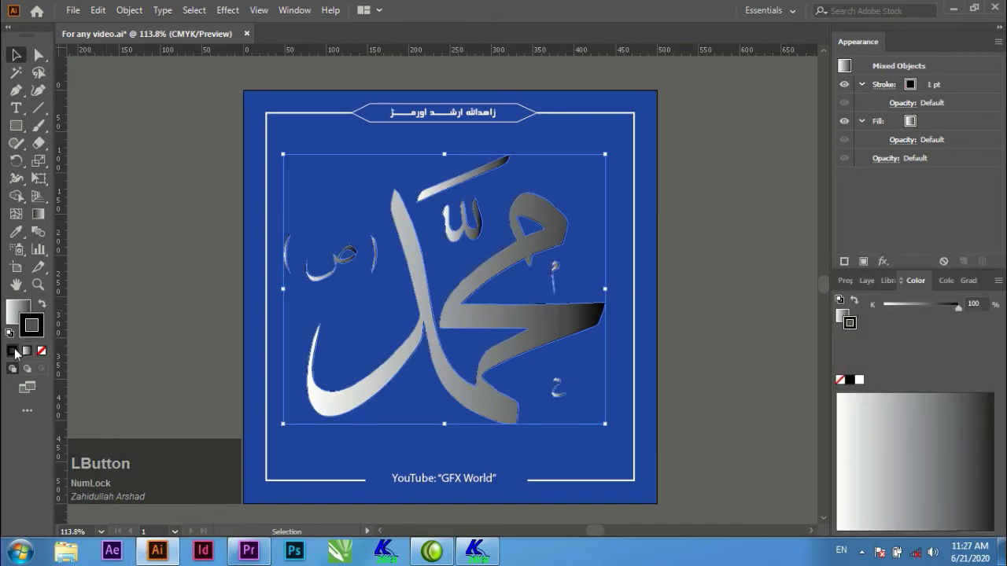
pyautogui.click(42, 62)
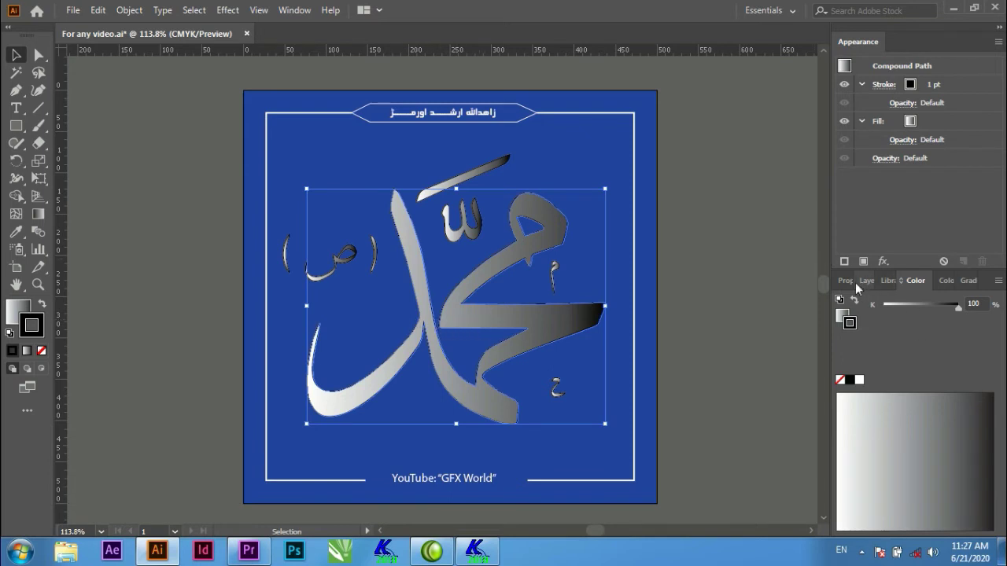
pyautogui.click(849, 284)
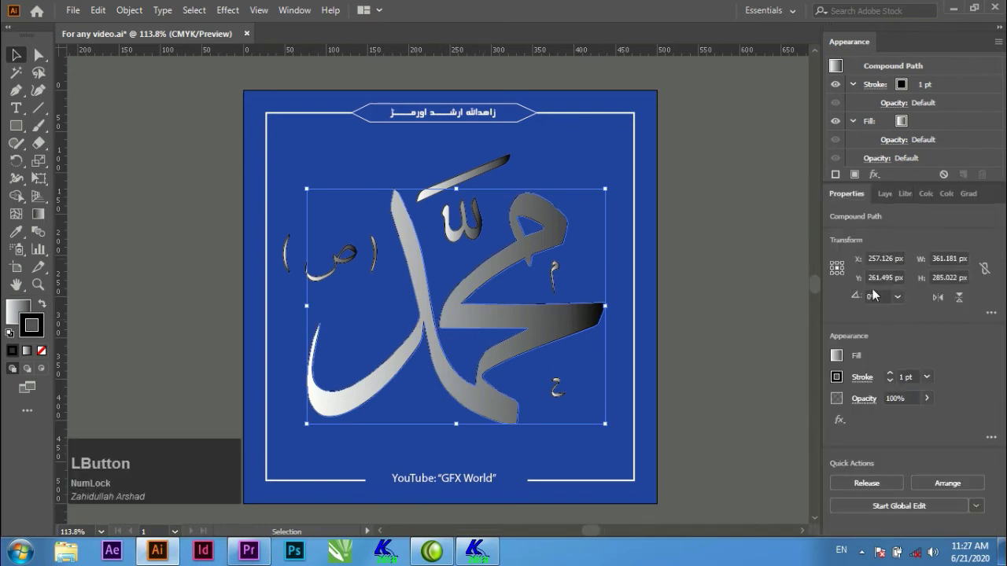
pyautogui.scroll(3)
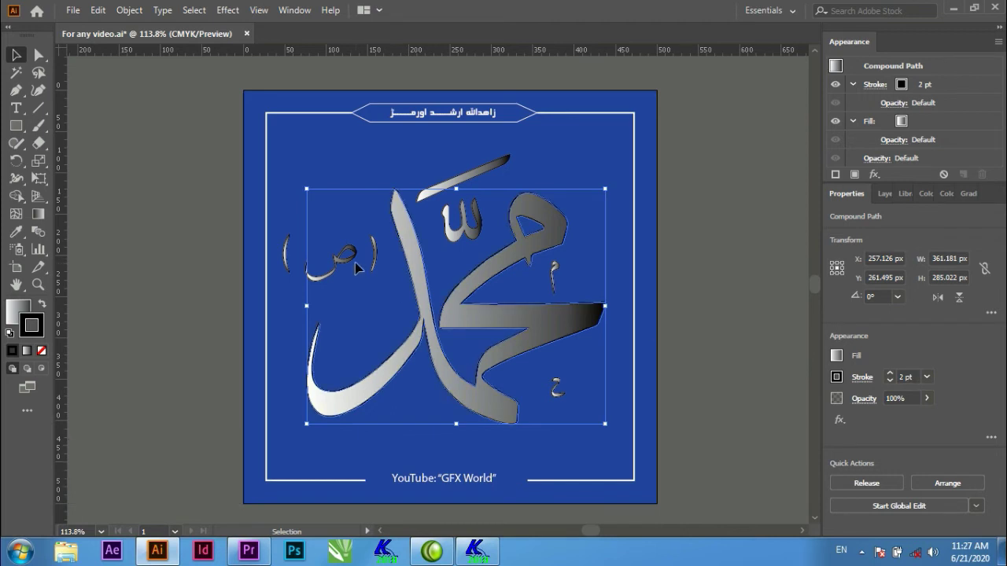
pyautogui.click(186, 148)
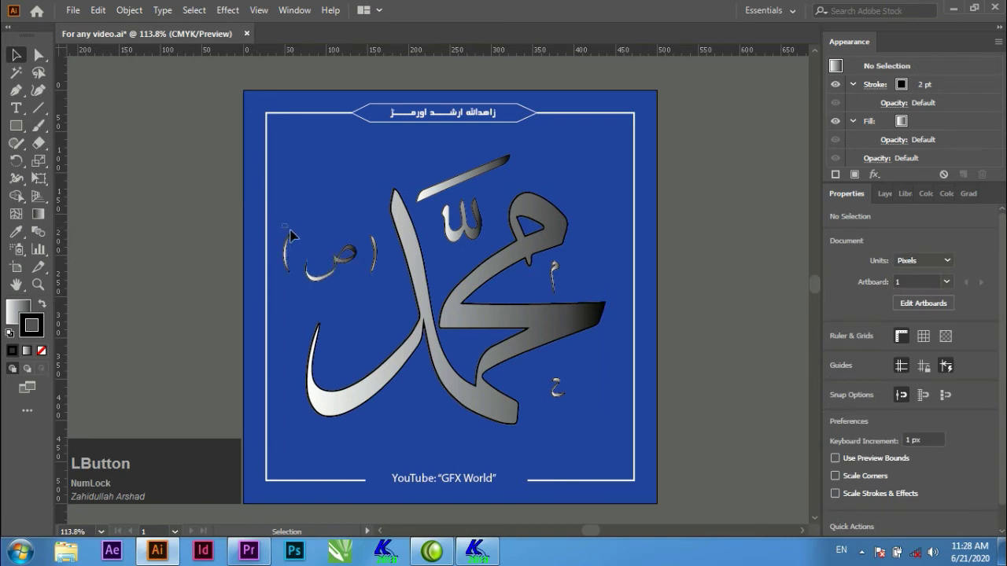
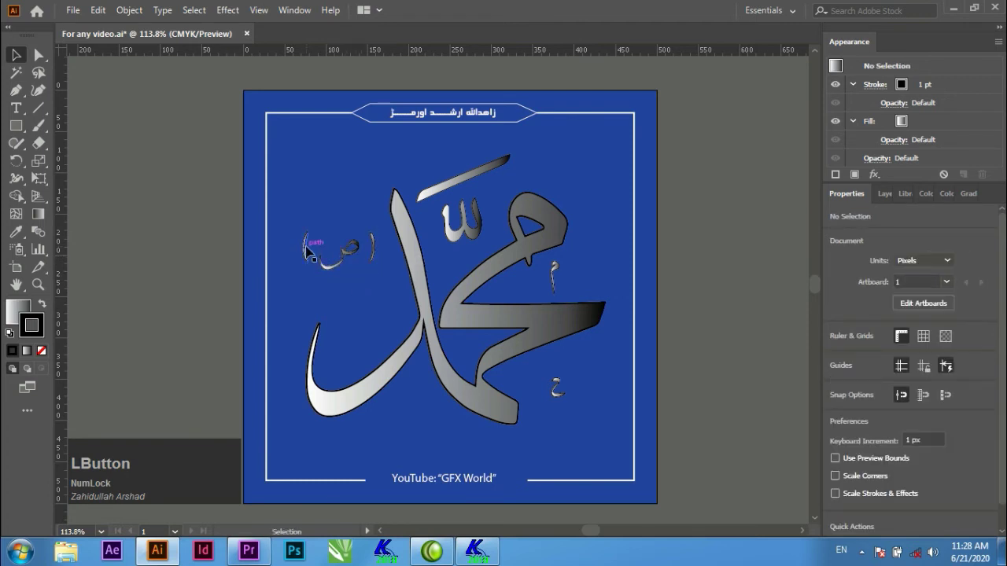
# Remove the outline from the bracketed marks, keeping their gradient fill.
pyautogui.press('Right')
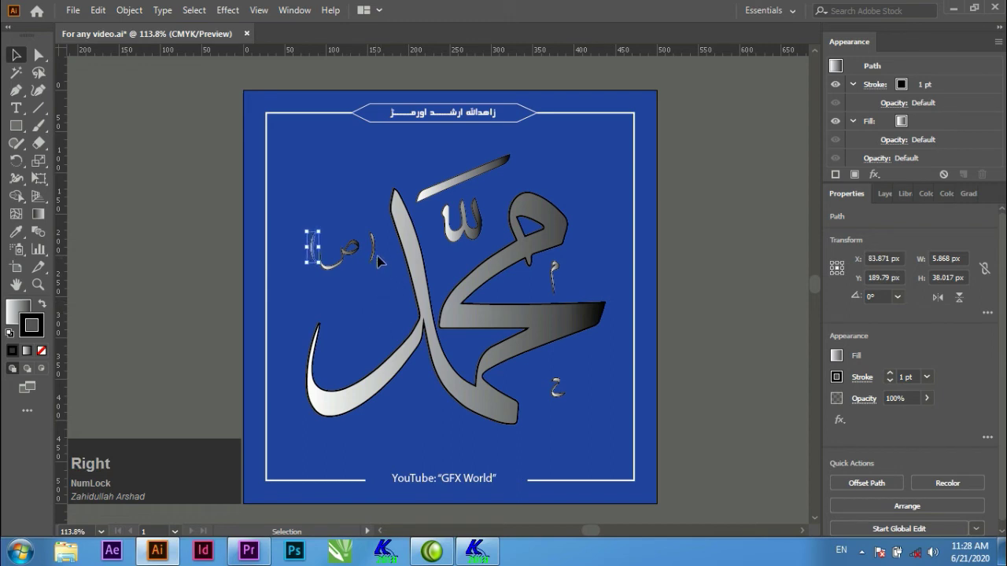
pyautogui.click(380, 255)
pyautogui.press('Left')
pyautogui.press('Left')
pyautogui.click(354, 300)
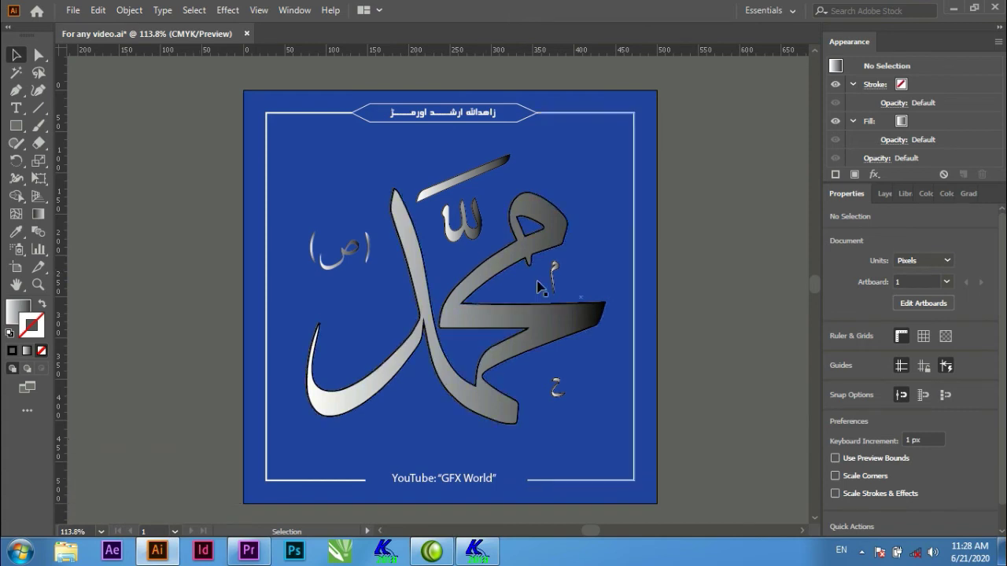
# Remove the outline from the two small letters and deselect everything.
pyautogui.click(560, 272)
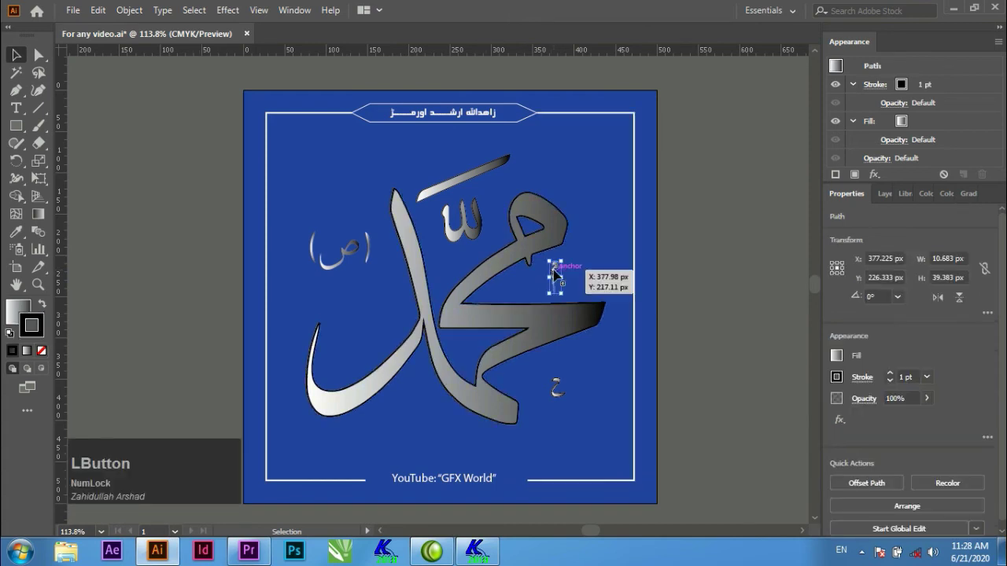
pyautogui.click(564, 382)
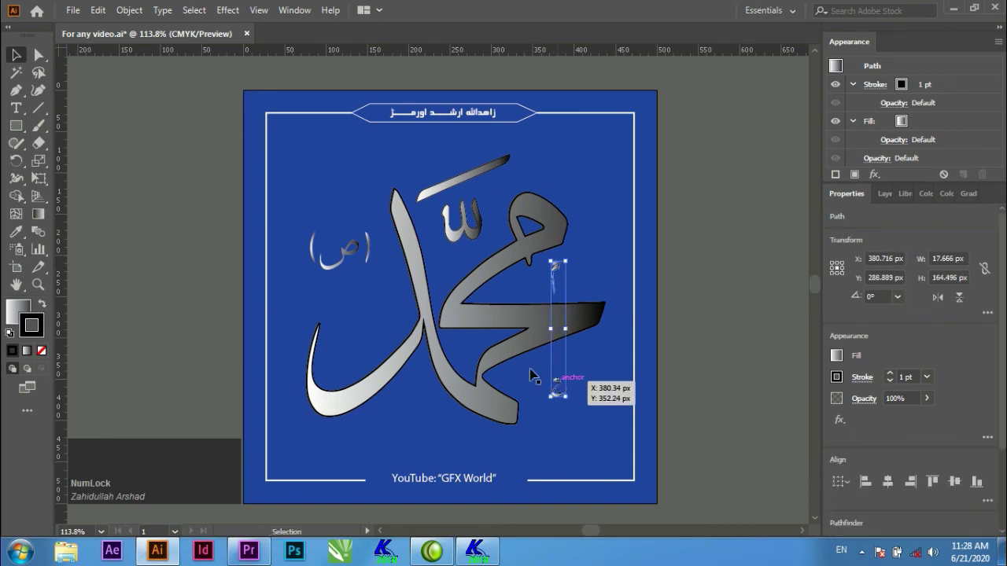
pyautogui.click(47, 352)
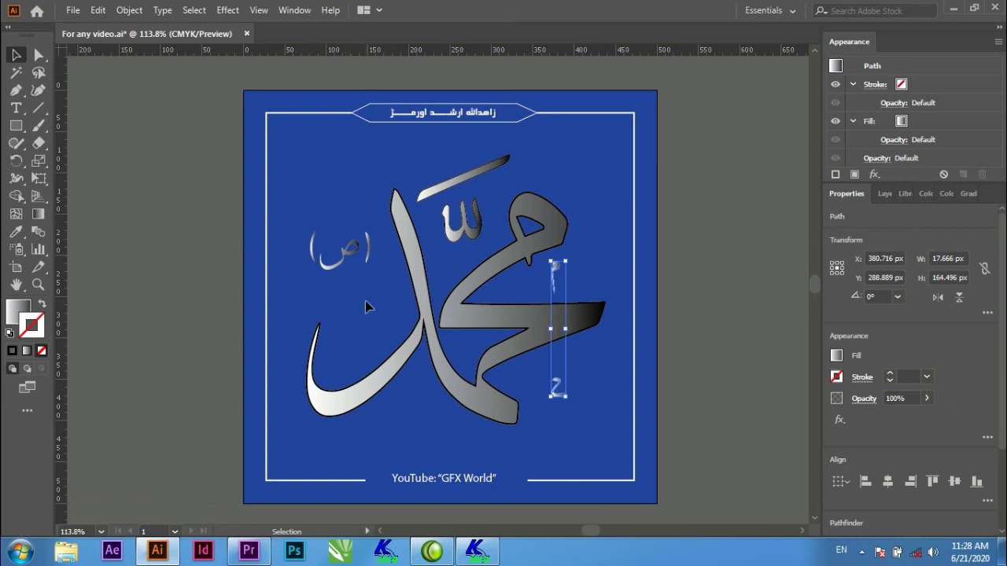
pyautogui.click(372, 304)
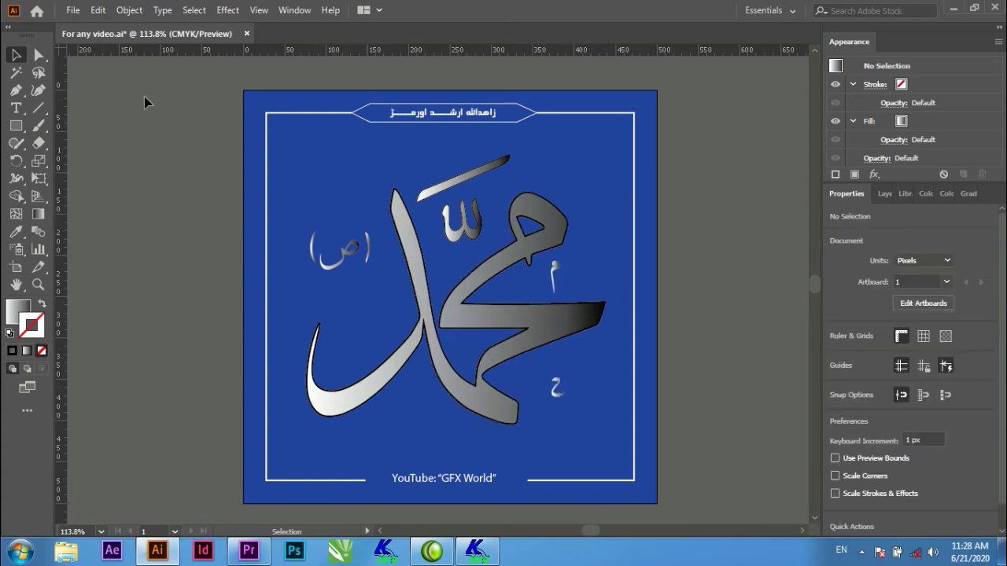
# Export the artwork as a maximum-quality JPEG named Mohammad to the Desktop.
pyautogui.click(76, 14)
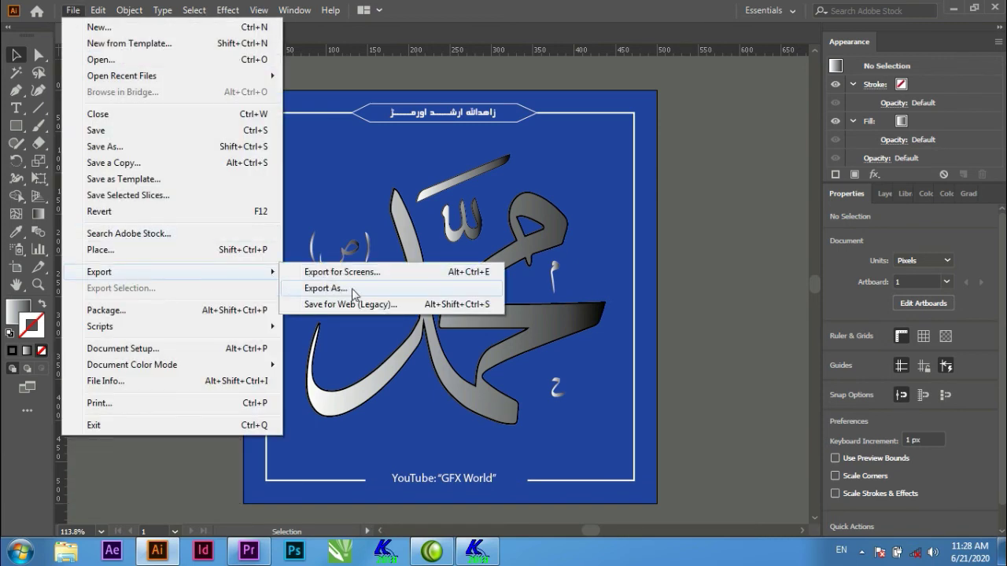
pyautogui.click(349, 296)
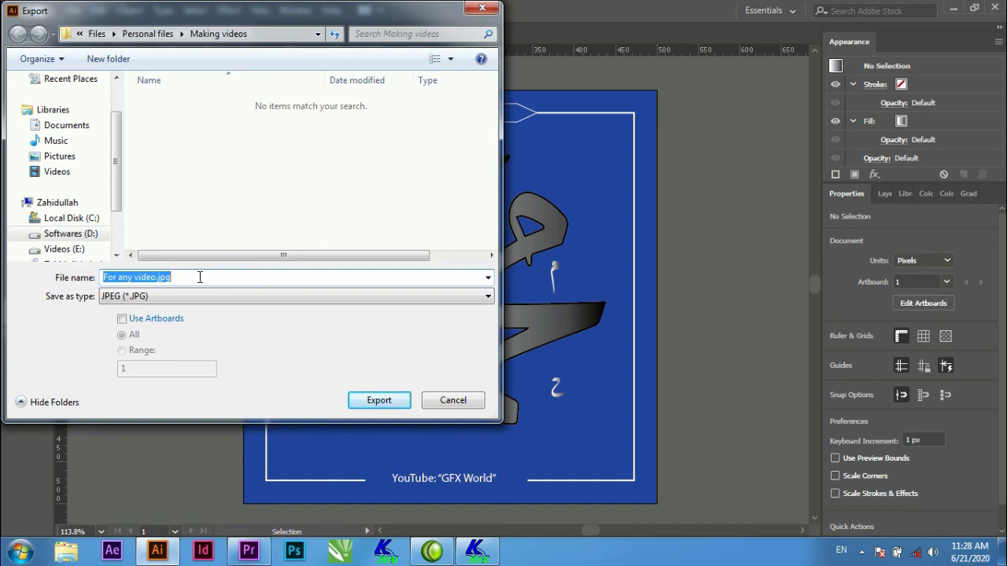
pyautogui.press('shift+Num_Lock')
pyautogui.write('mohammad')
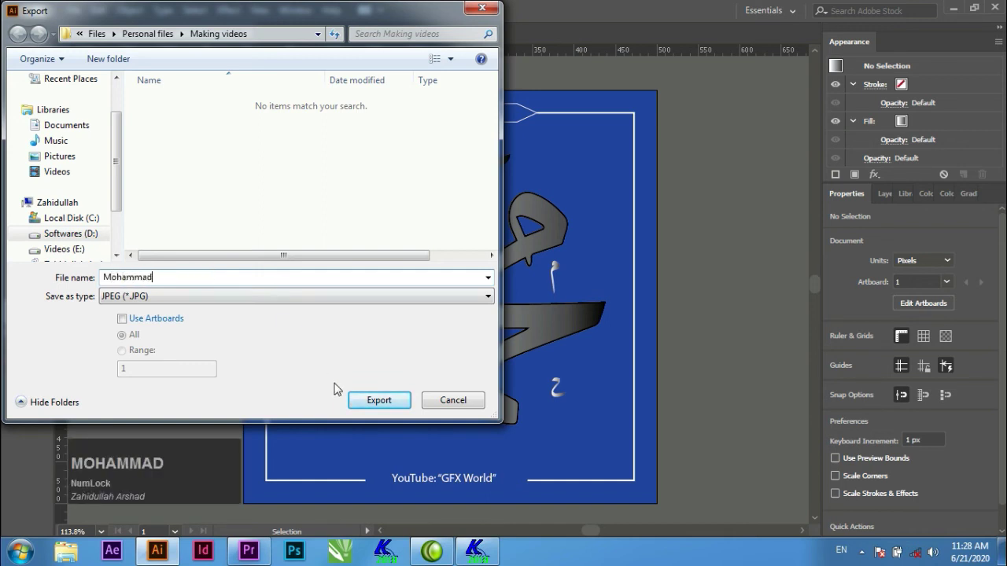
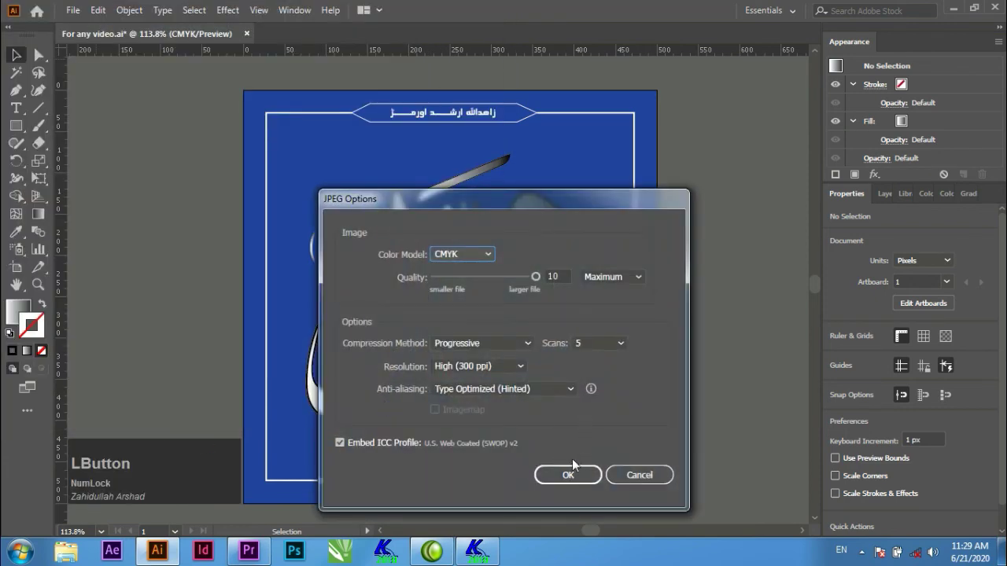
pyautogui.click(574, 479)
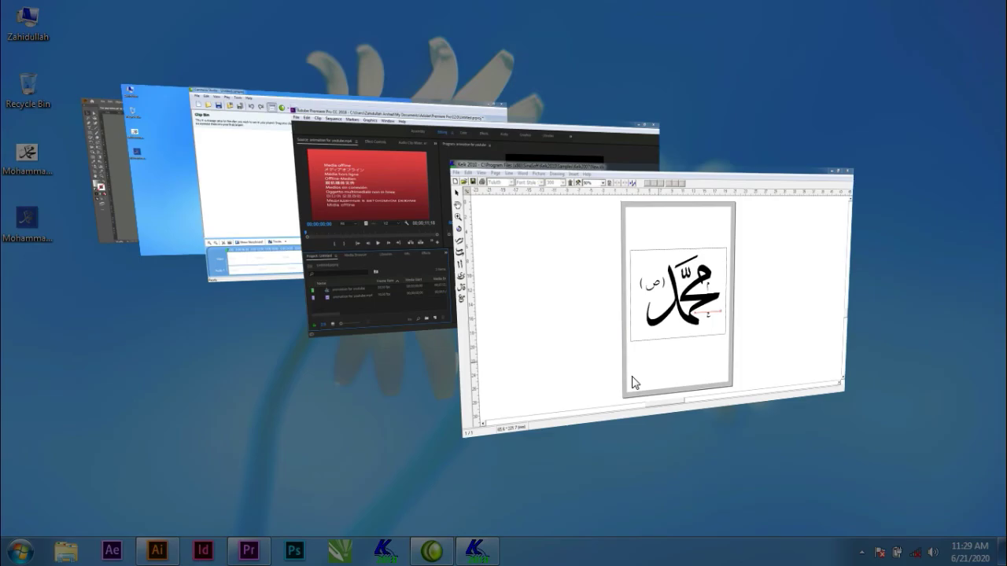
# Open the exported Mohammad.jpg from the desktop in Windows Photo Viewer and zoom in to inspect it.
pyautogui.press('Tab')
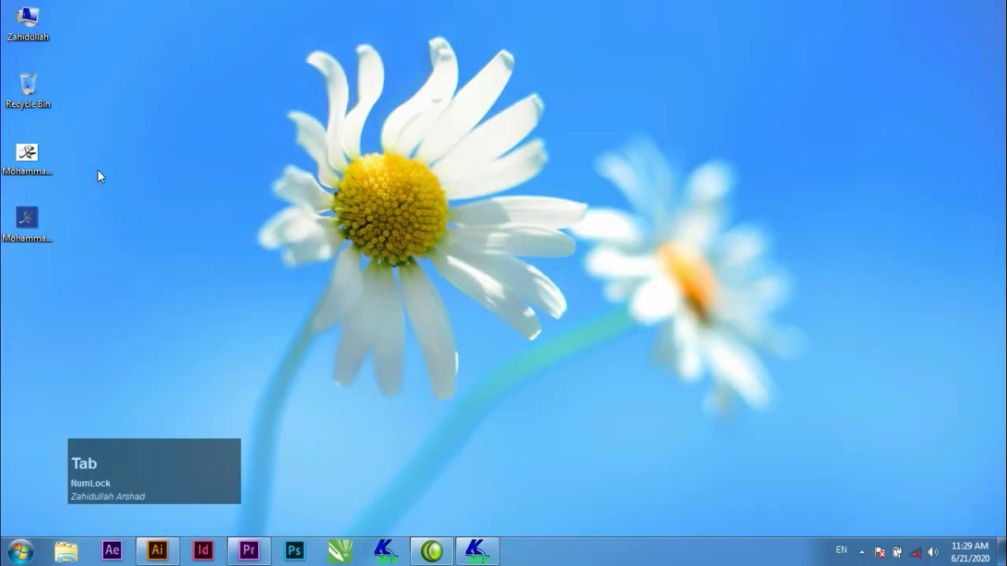
pyautogui.click(42, 226)
pyautogui.click(44, 228)
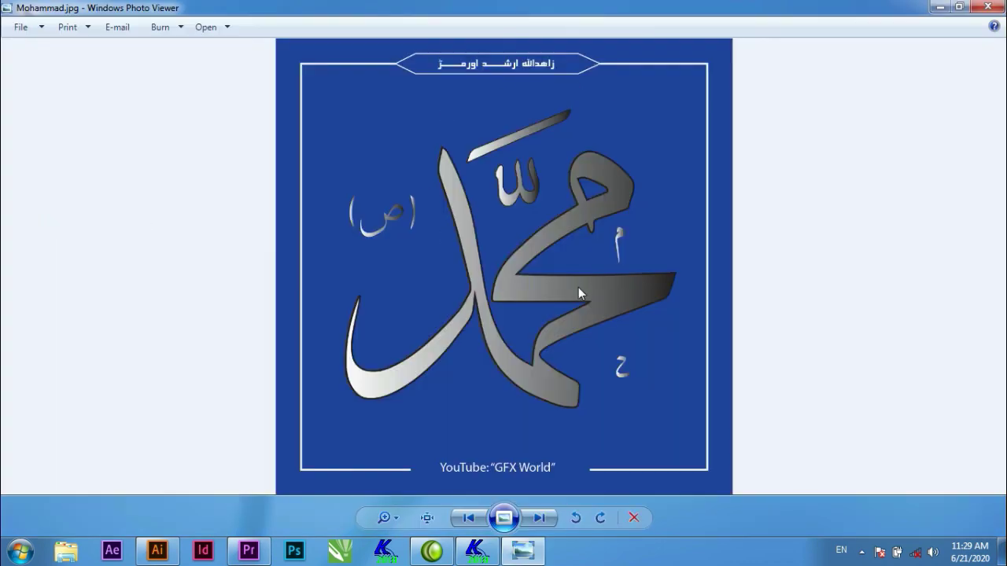
pyautogui.scroll(3)
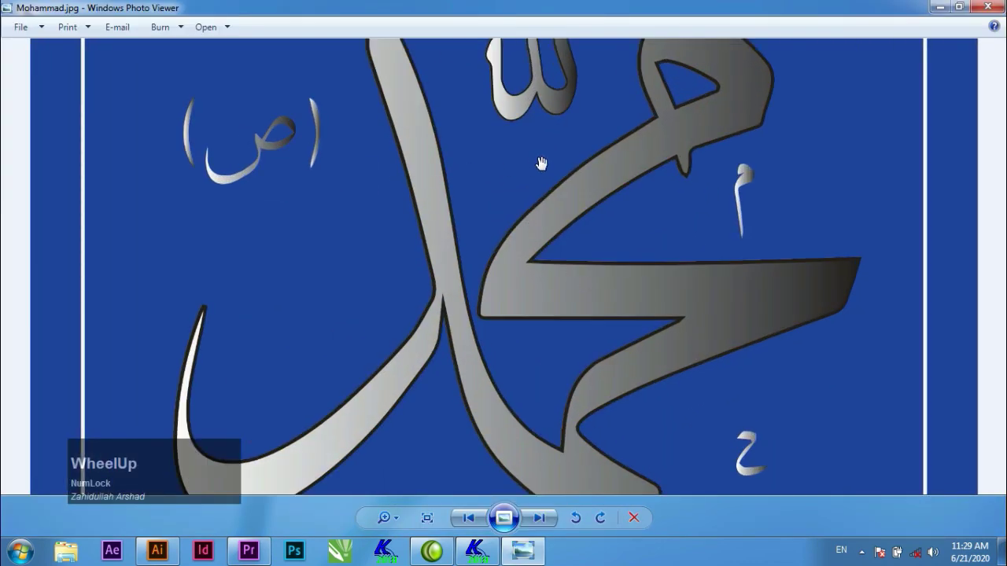